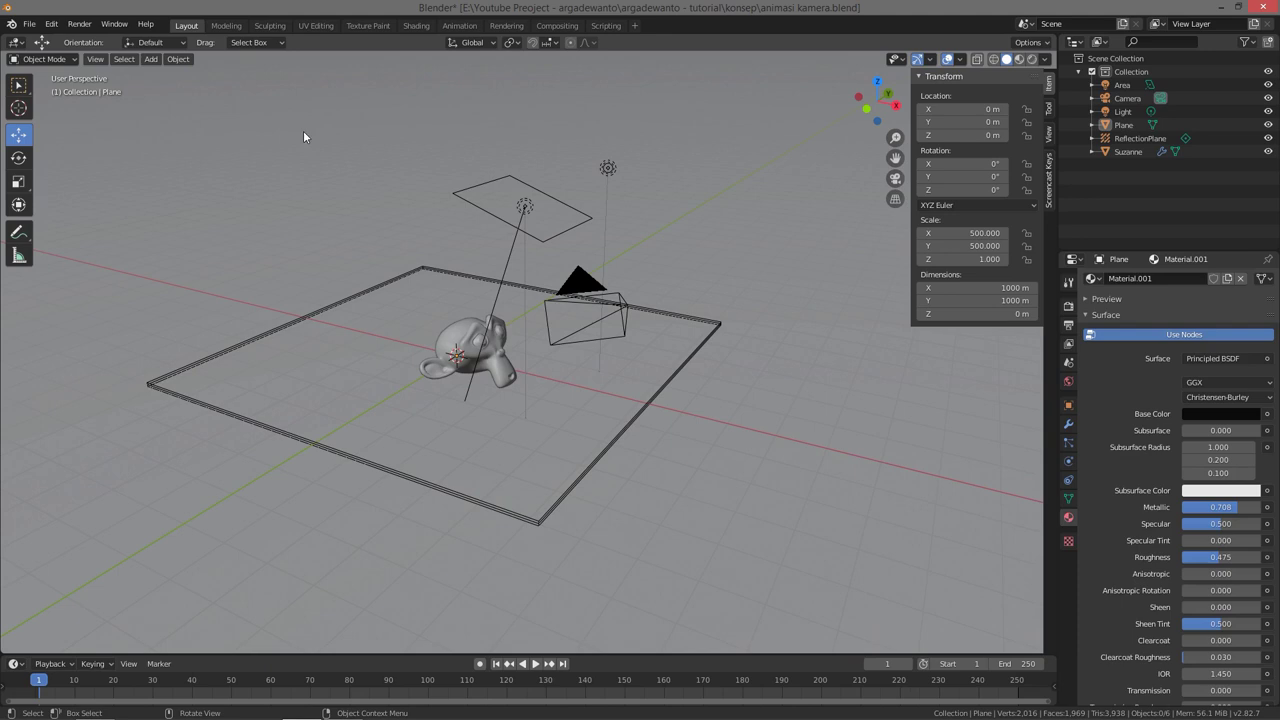
# Step: Orbit around the scene and select the Suzanne head
pyautogui.middleClick(527, 287)
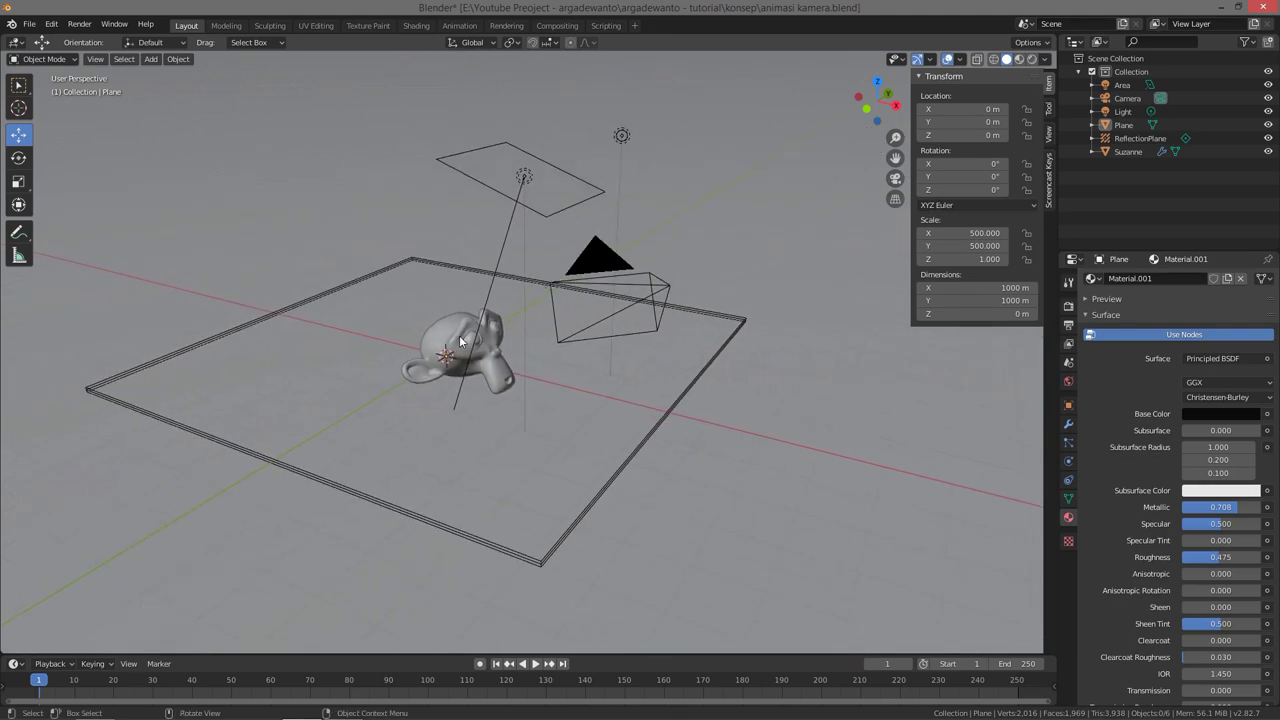
pyautogui.click(465, 333)
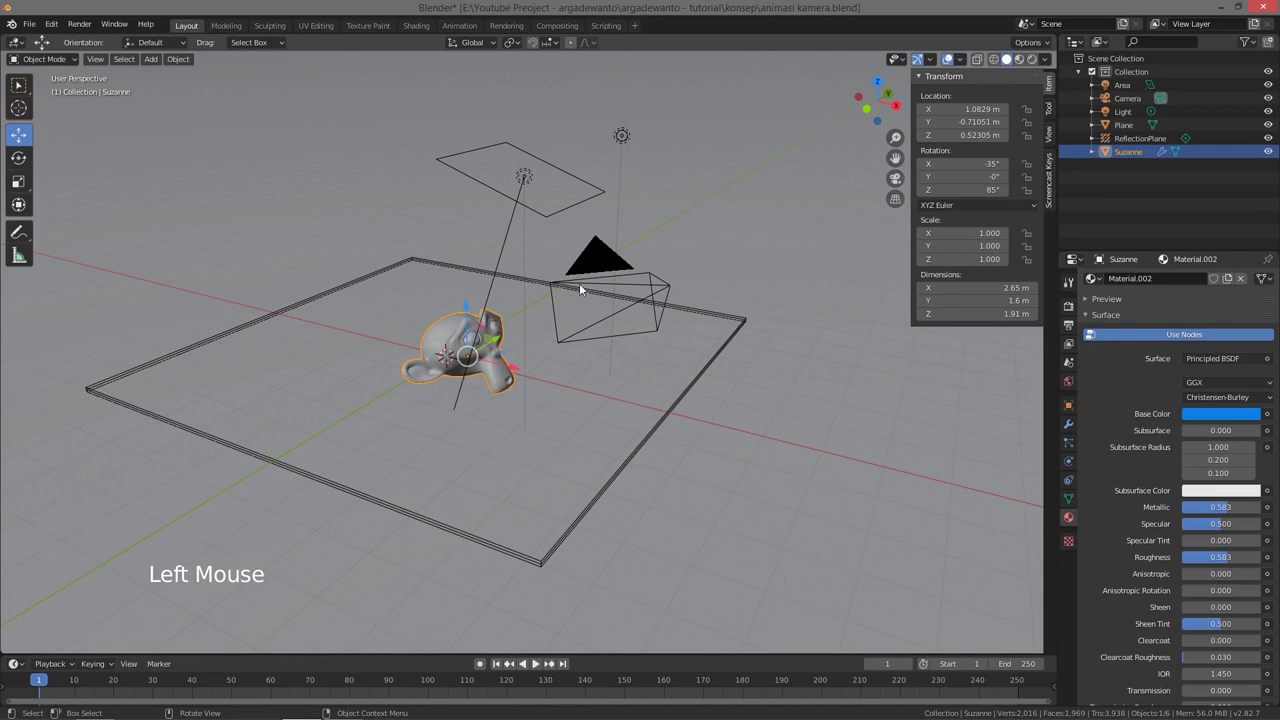
# Step: Select the camera object and show the viewport's View sidebar settings
pyautogui.click(640, 277)
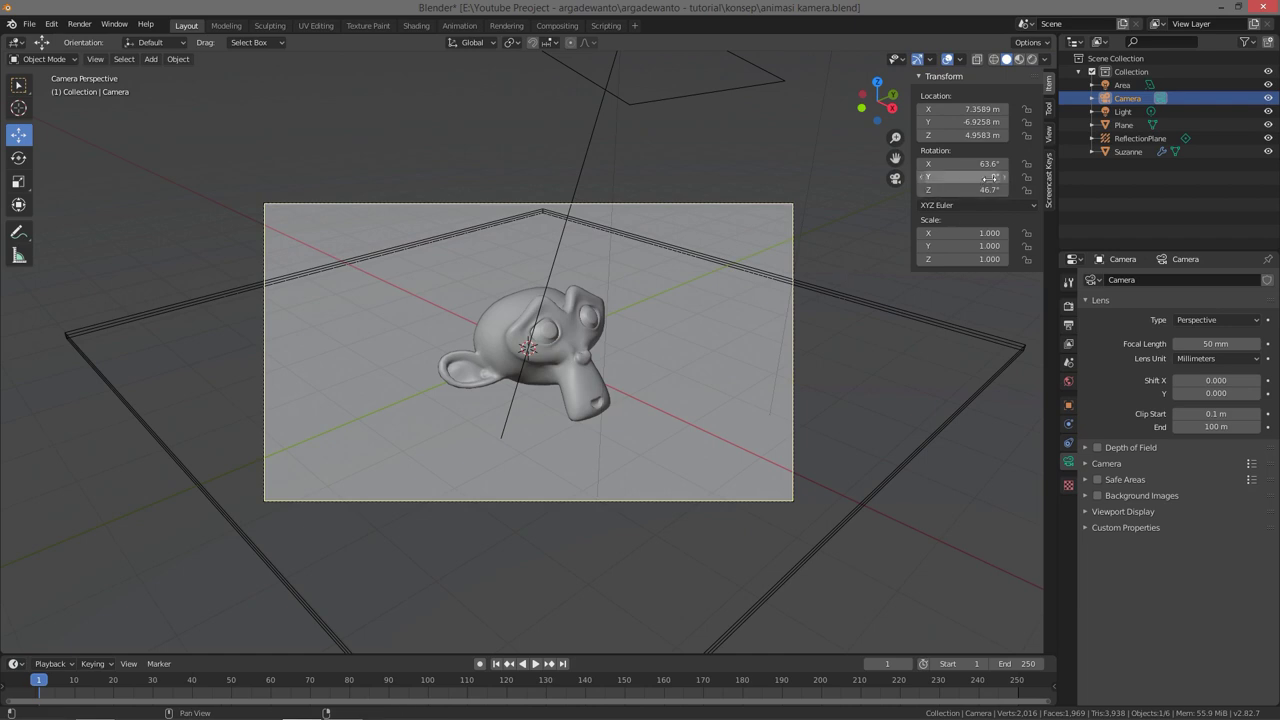
pyautogui.click(1055, 139)
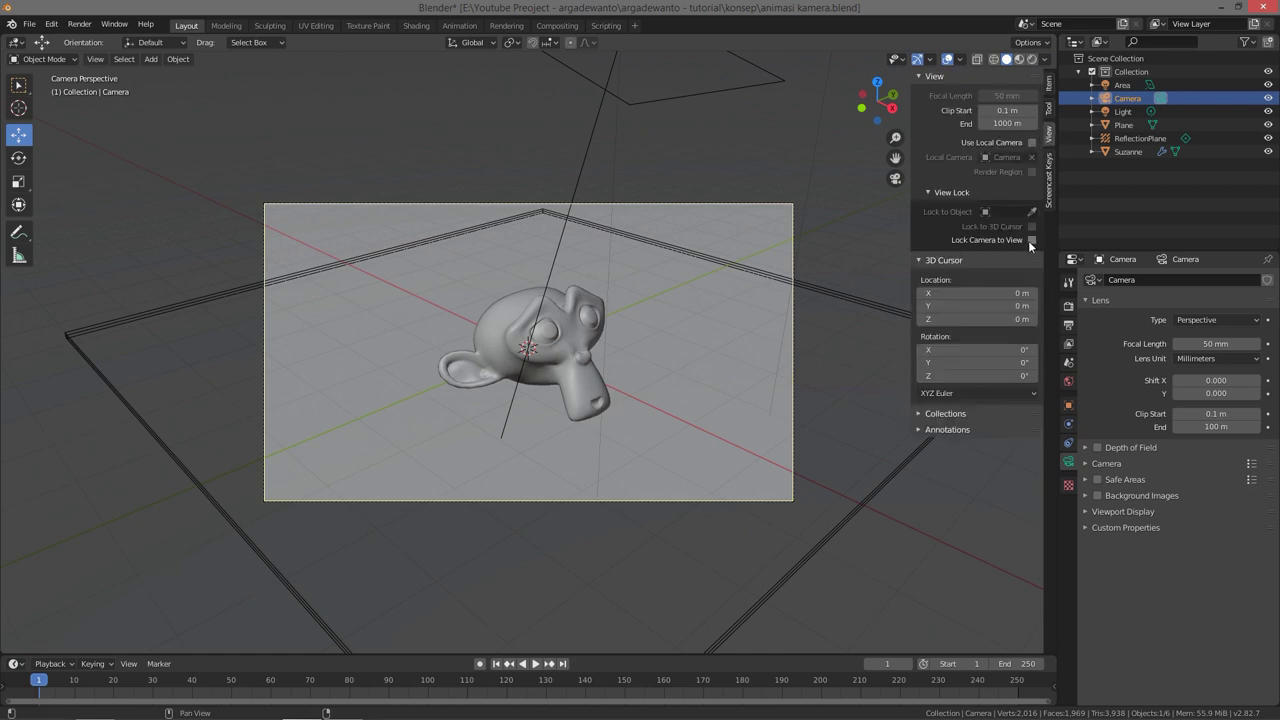
# Step: Enable Lock Camera to View and reframe Suzanne closer within the camera view
pyautogui.click(1038, 241)
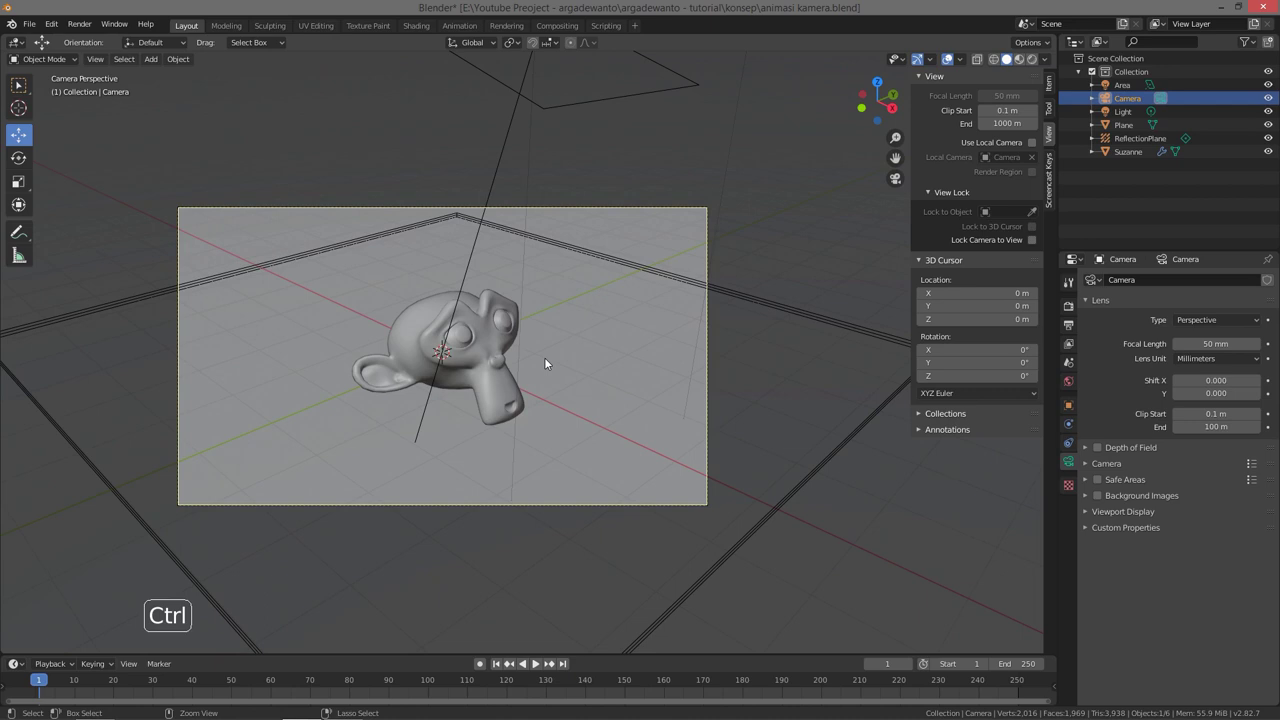
pyautogui.middleClick(564, 360)
pyautogui.middleClick(614, 344)
pyautogui.middleClick(613, 343)
pyautogui.middleClick(623, 346)
pyautogui.middleClick(628, 347)
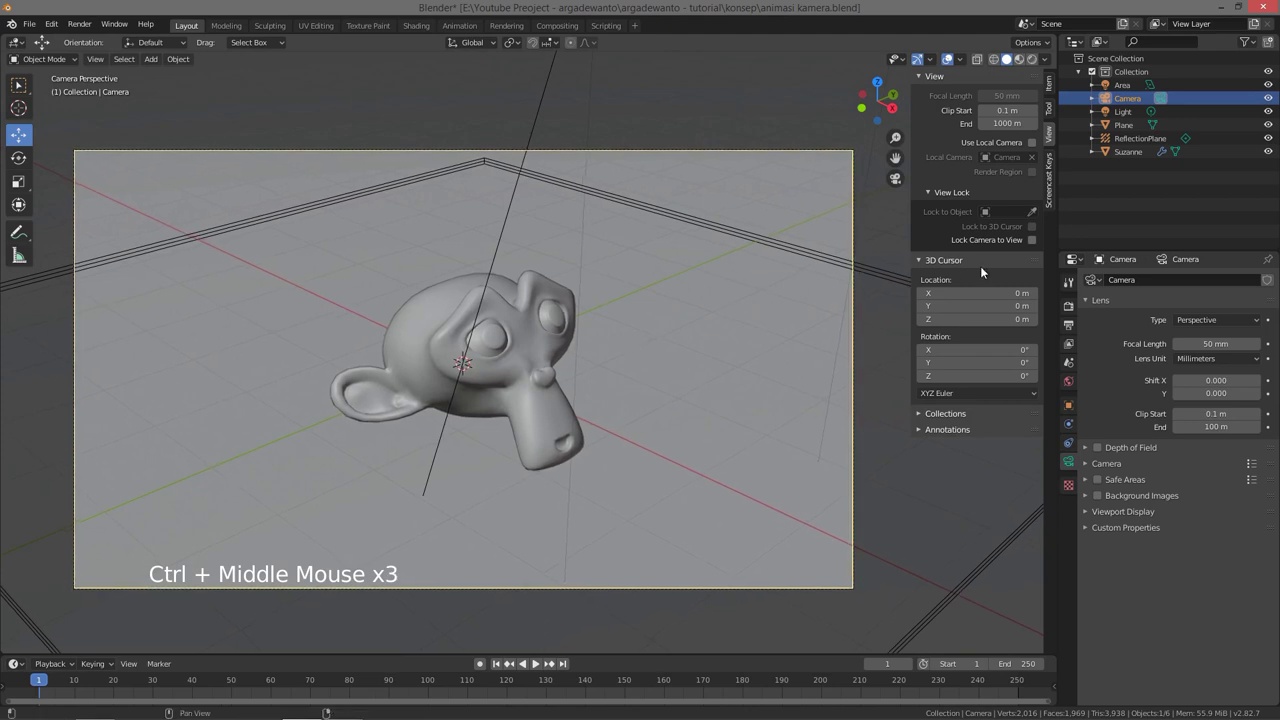
pyautogui.click(1035, 243)
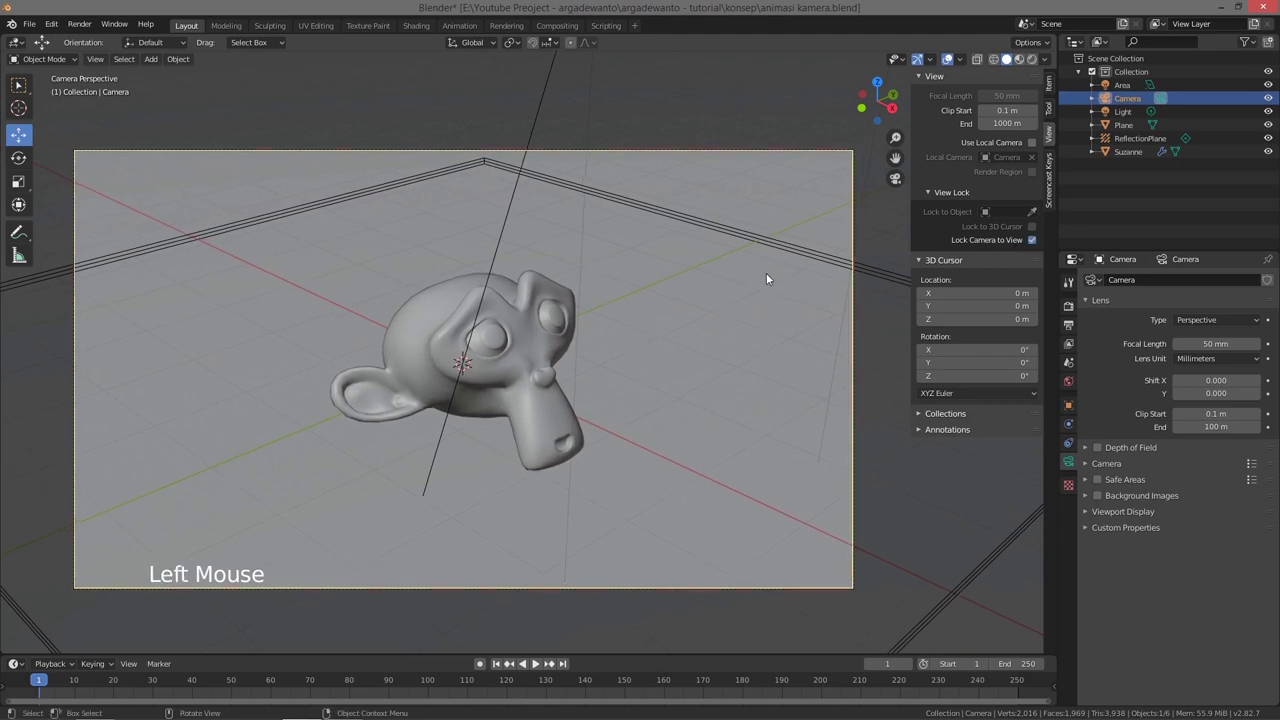
pyautogui.press('z')
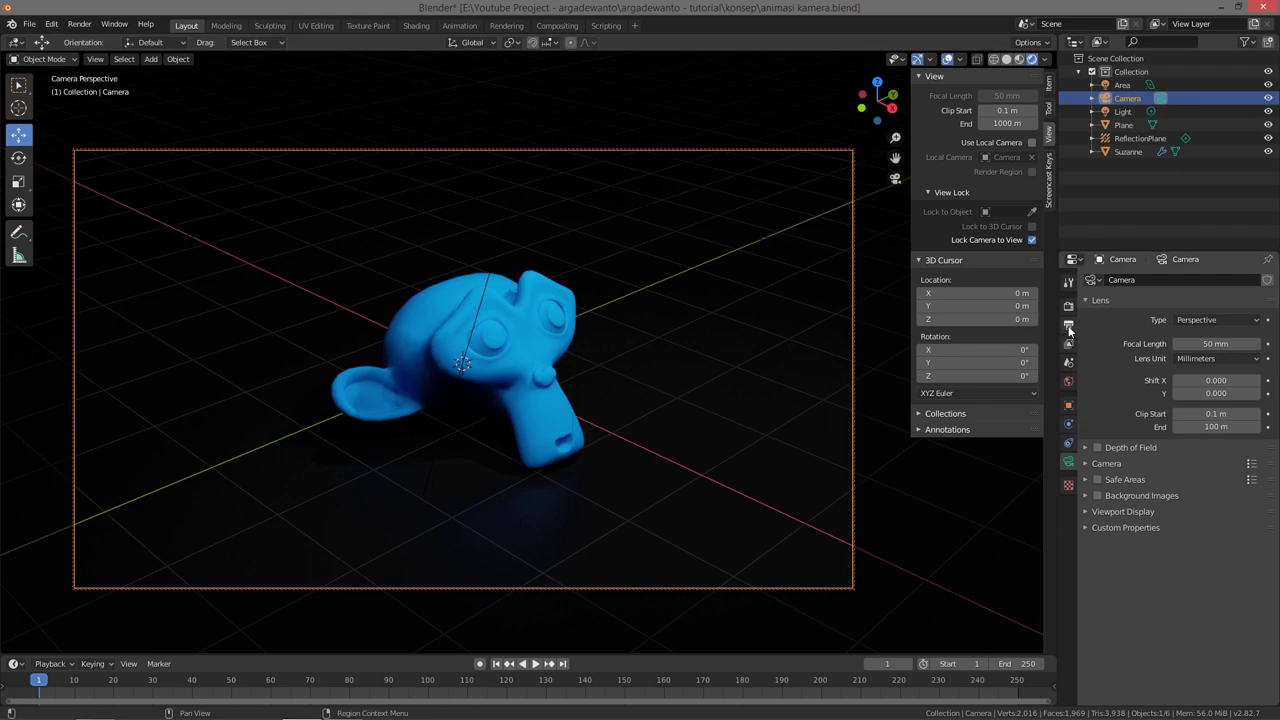
# Step: Show the Output Properties with resolution, frame range and file format settings
pyautogui.click(1070, 328)
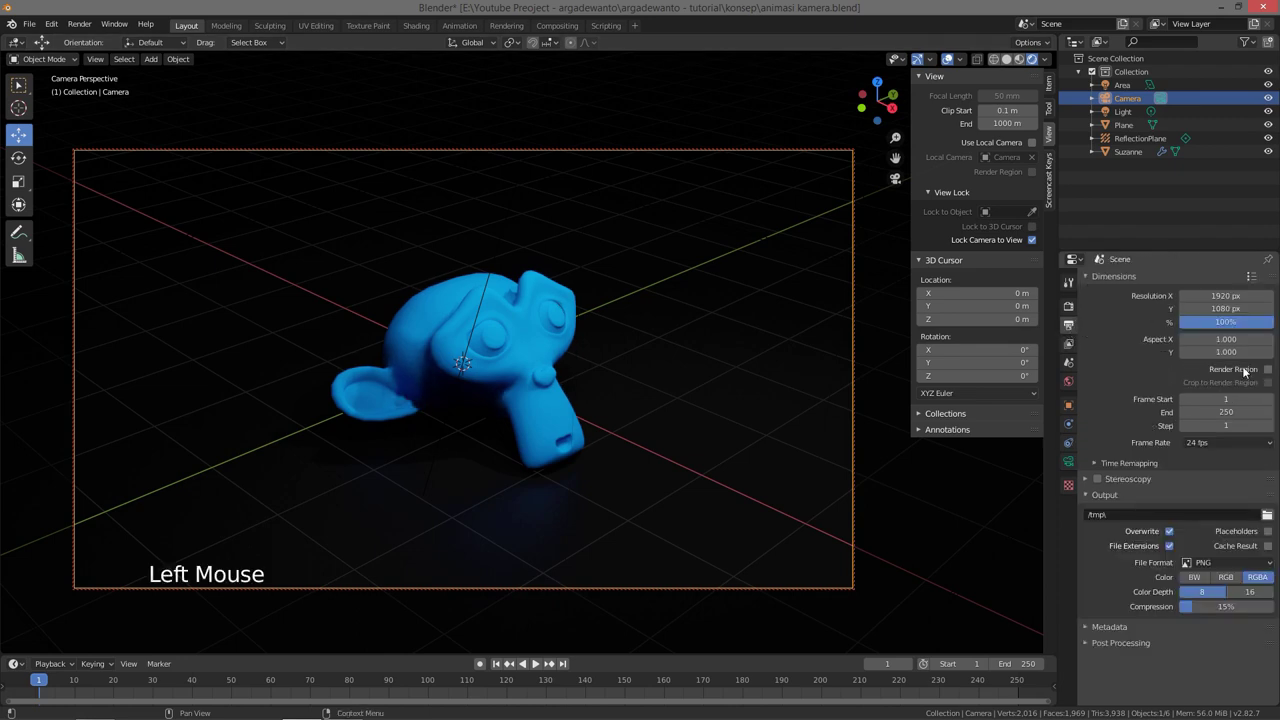
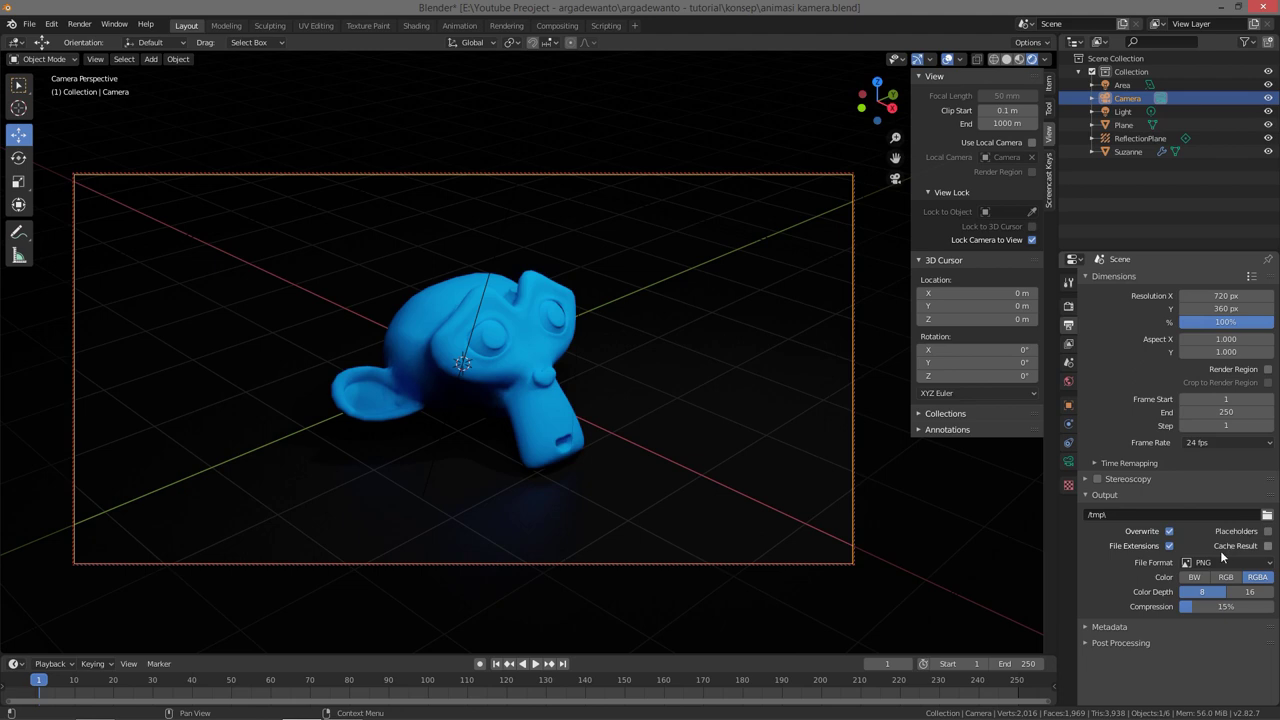
# Step: Choose AVI JPEG as file format and the Desktop folder as the output path
pyautogui.click(1267, 567)
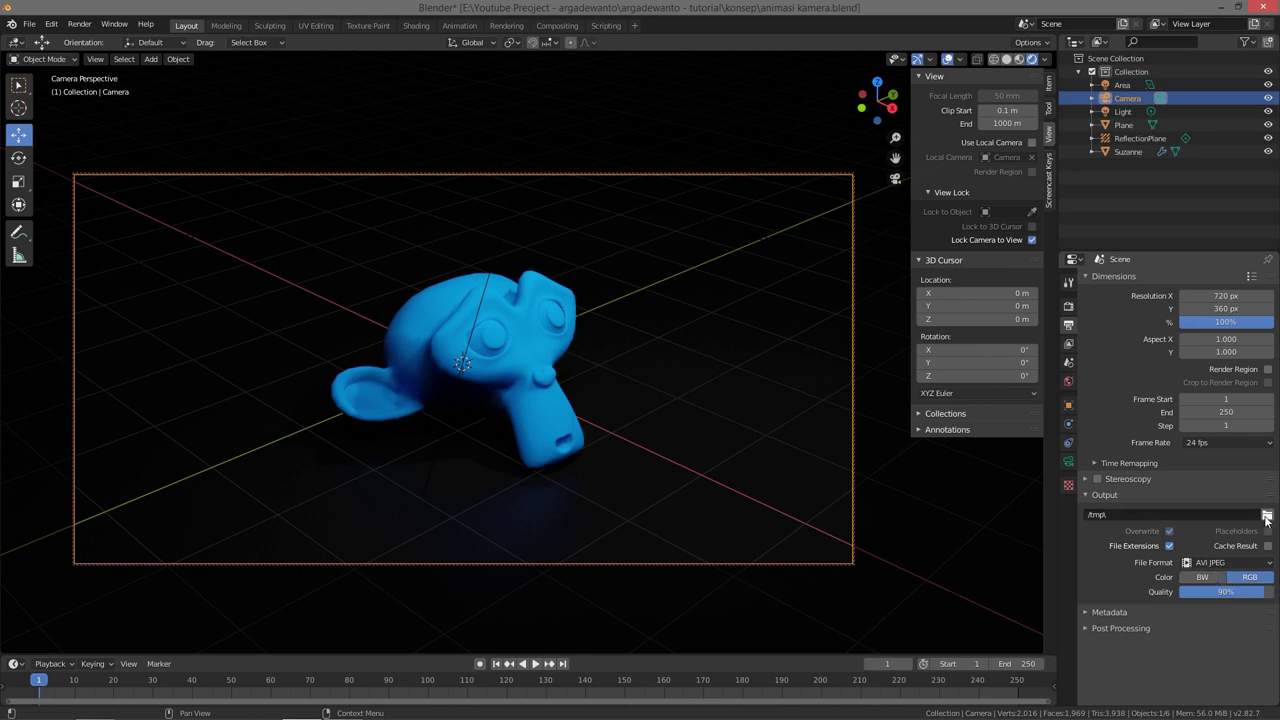
pyautogui.click(1272, 518)
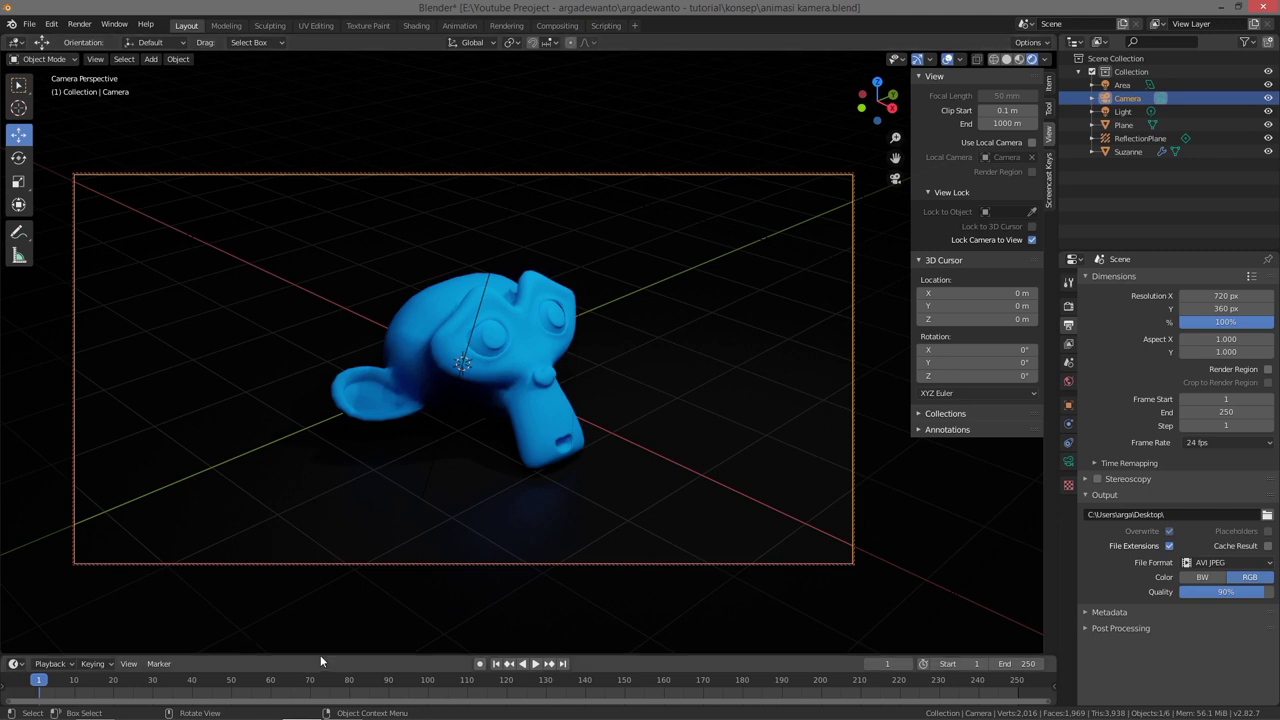
pyautogui.click(326, 659)
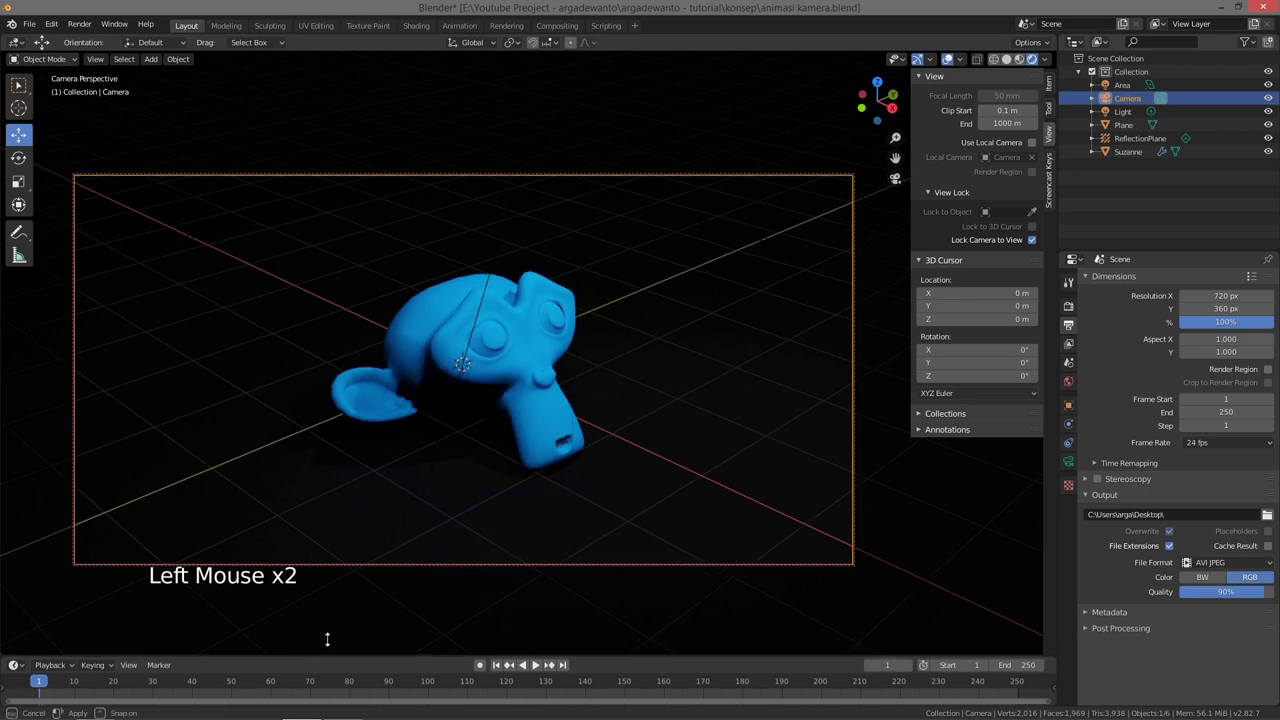
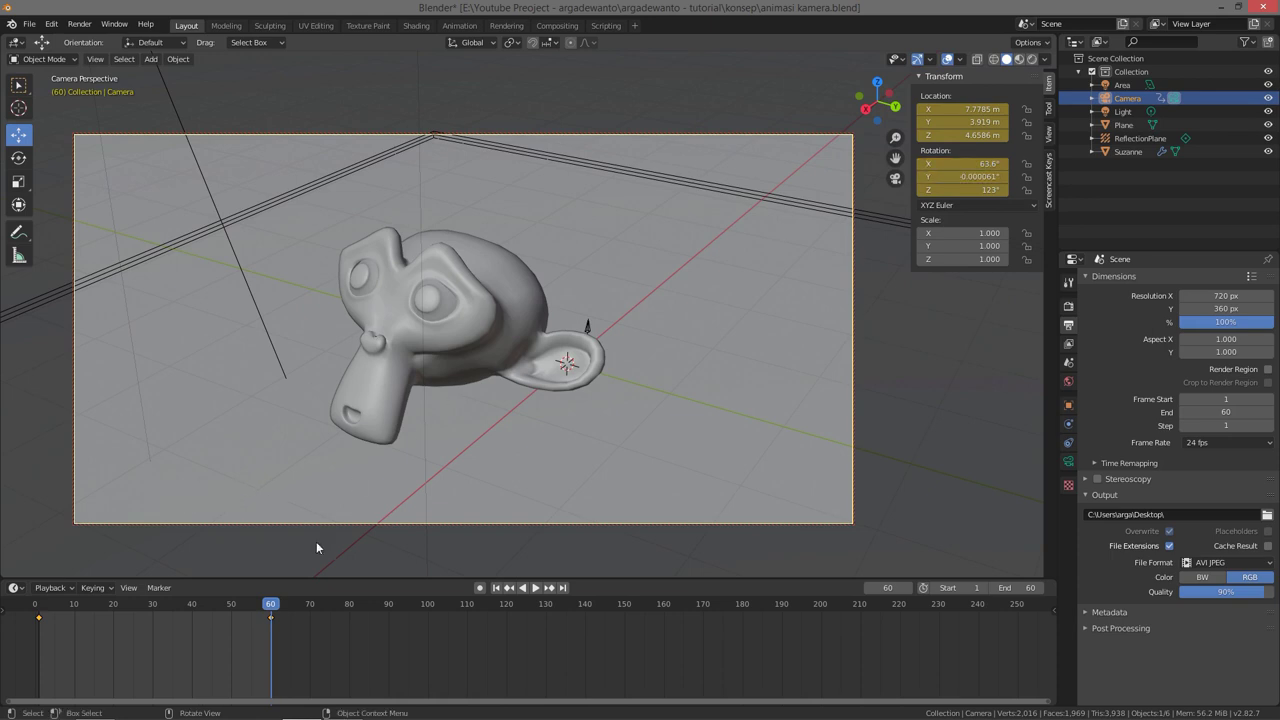
# Step: At frame 30, swing the locked camera to face Suzanne head-on and keyframe its position
pyautogui.click(275, 606)
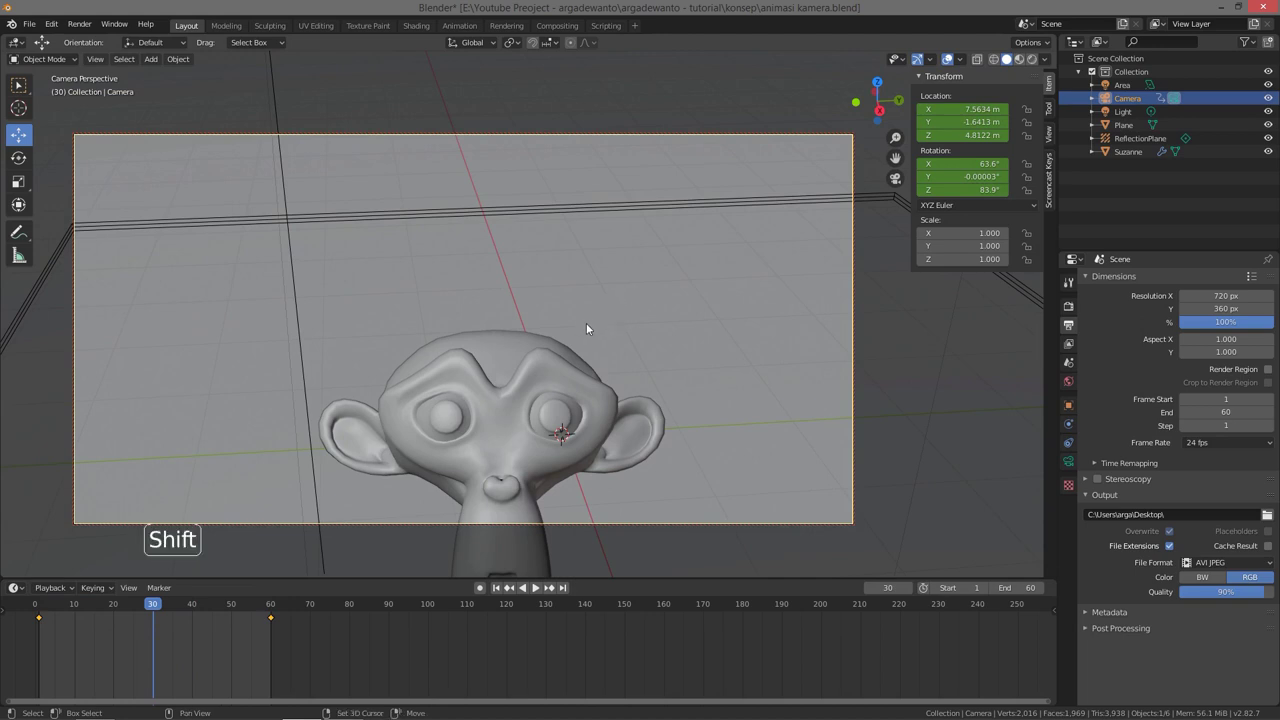
pyautogui.middleClick(589, 318)
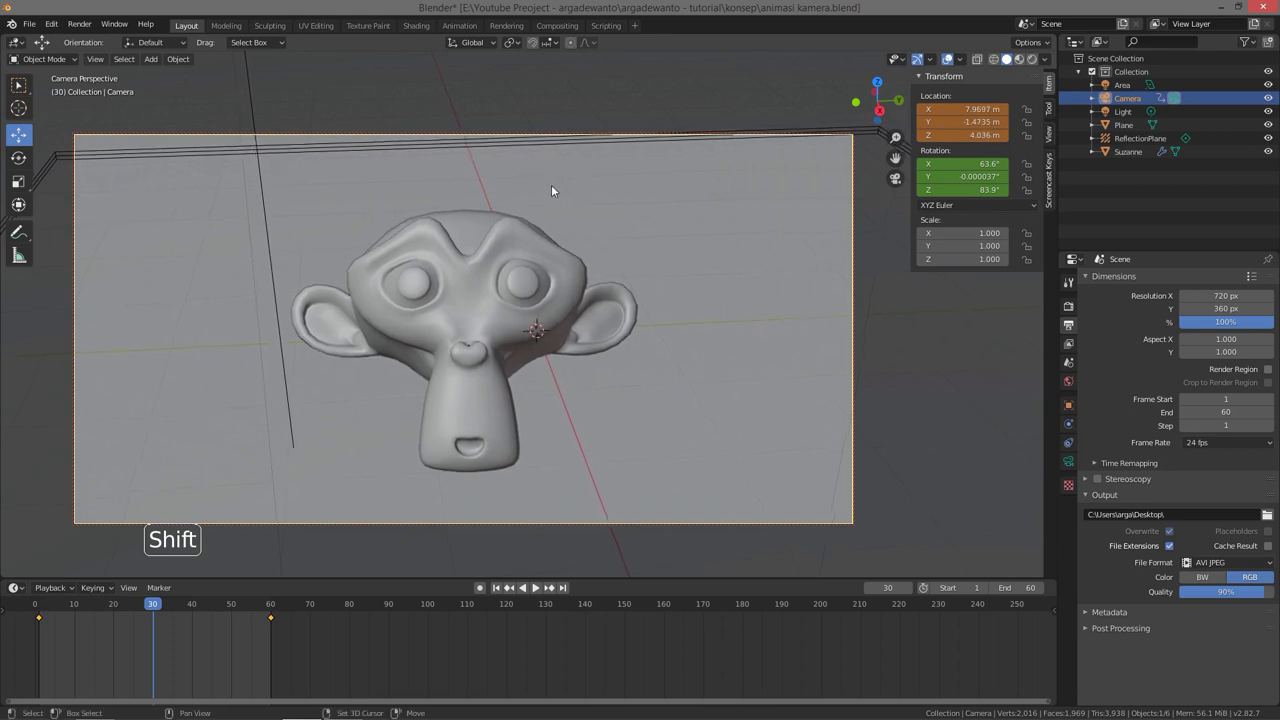
pyautogui.middleClick(588, 238)
pyautogui.middleClick(562, 246)
pyautogui.rightClick(949, 54)
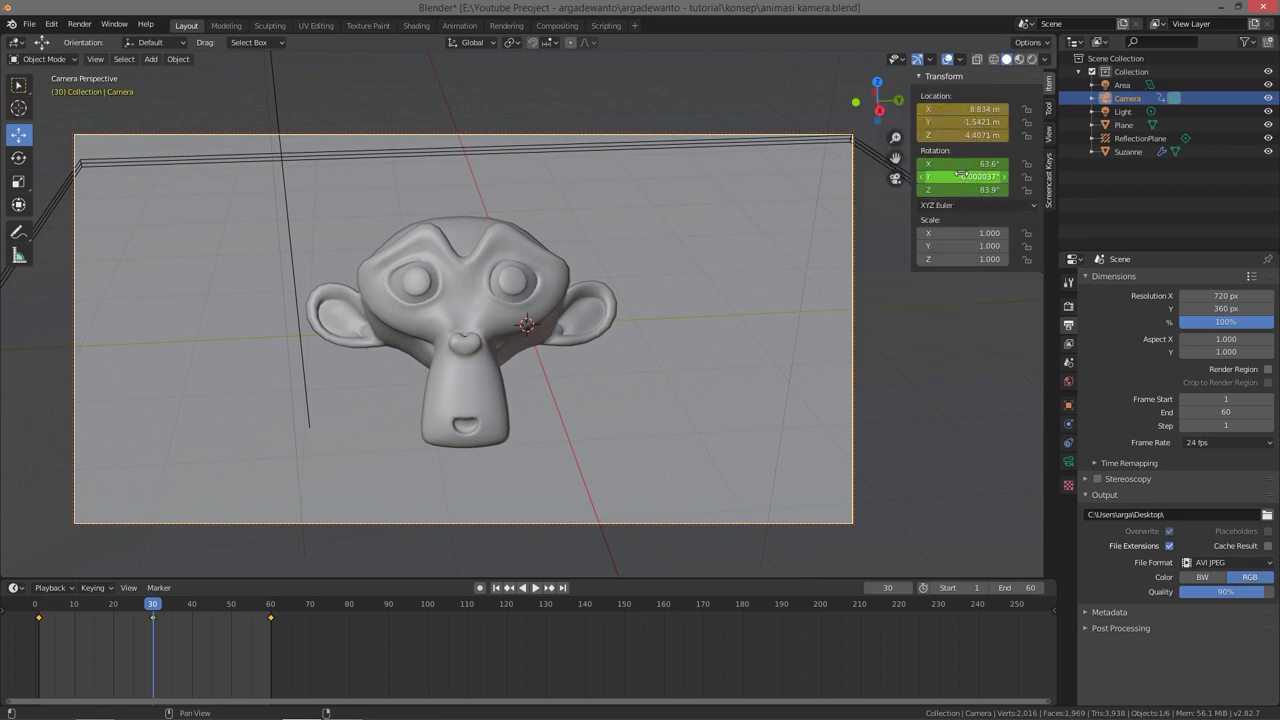
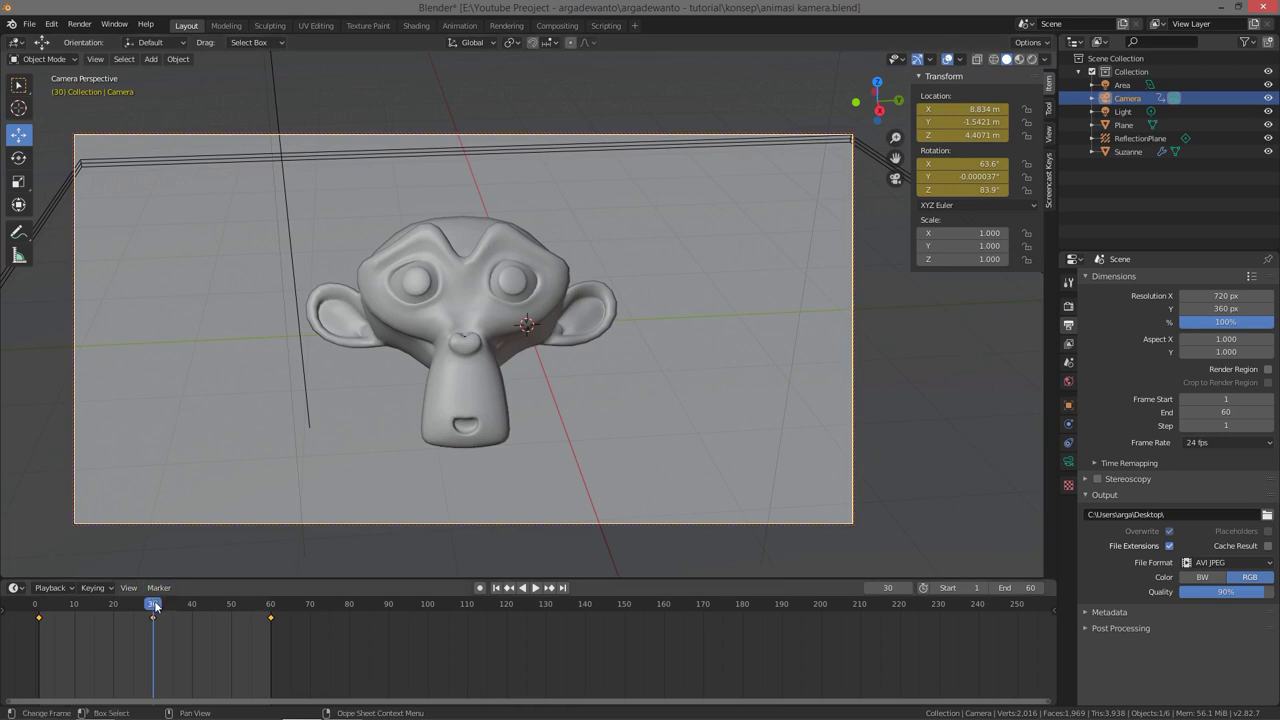
# Step: Play the camera orbit from frame 1 to 60 several times, switching to Rendered shading
pyautogui.click(158, 609)
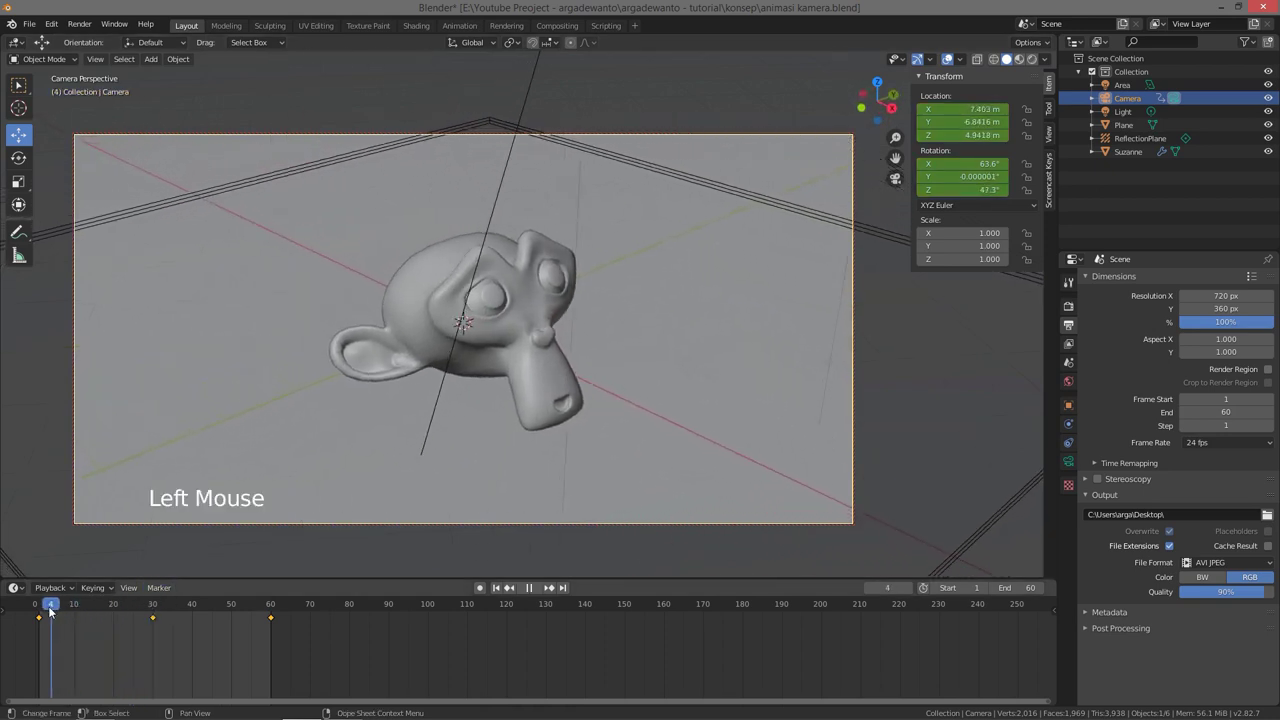
pyautogui.press('space')
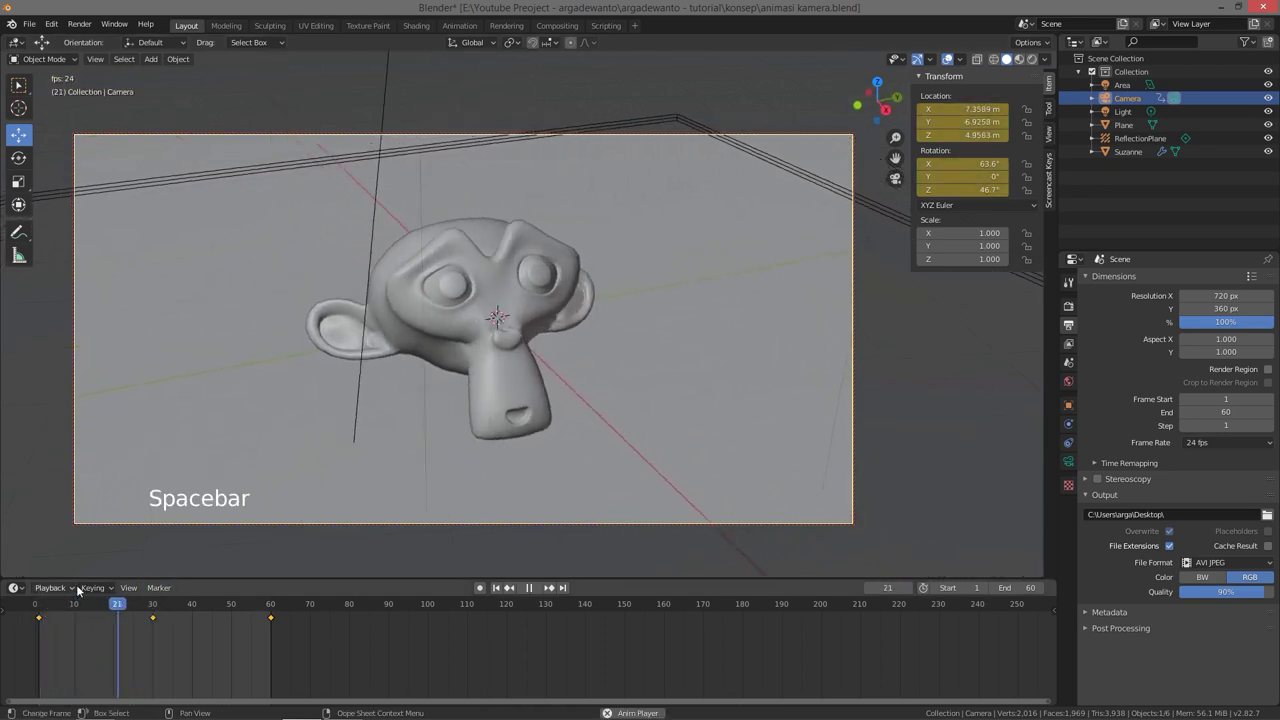
pyautogui.press('space')
pyautogui.press('z')
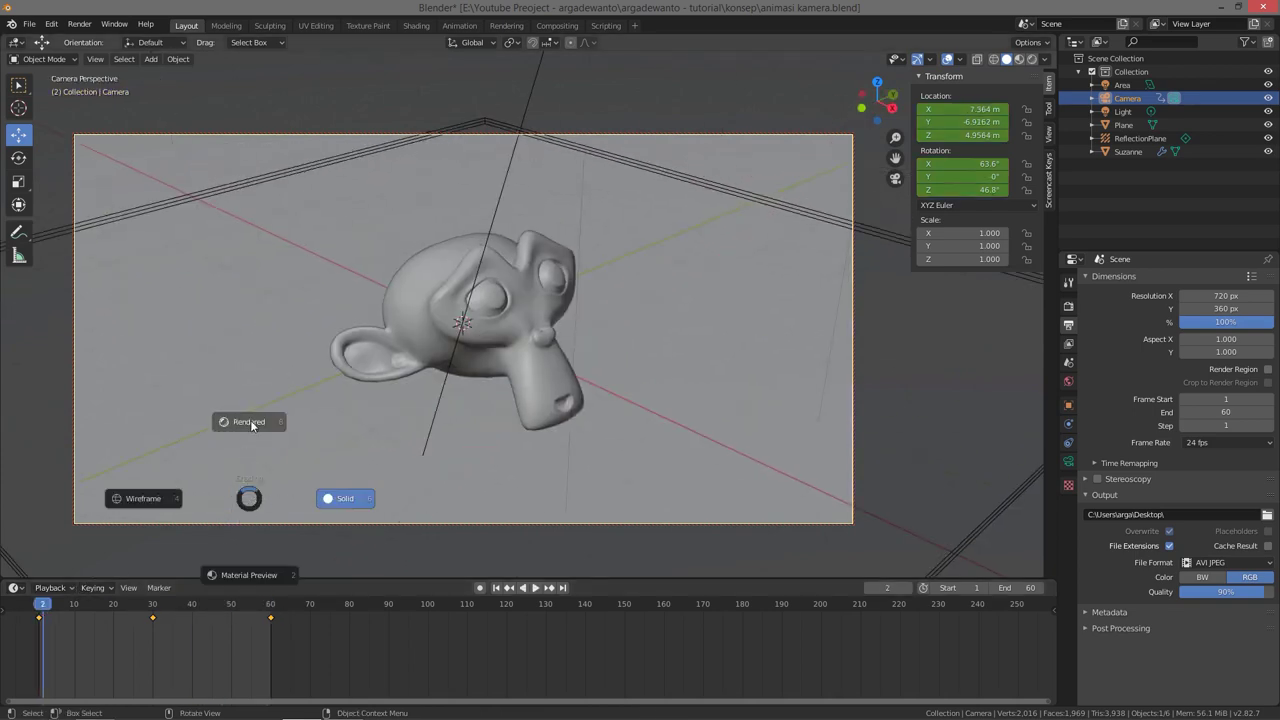
pyautogui.press('space')
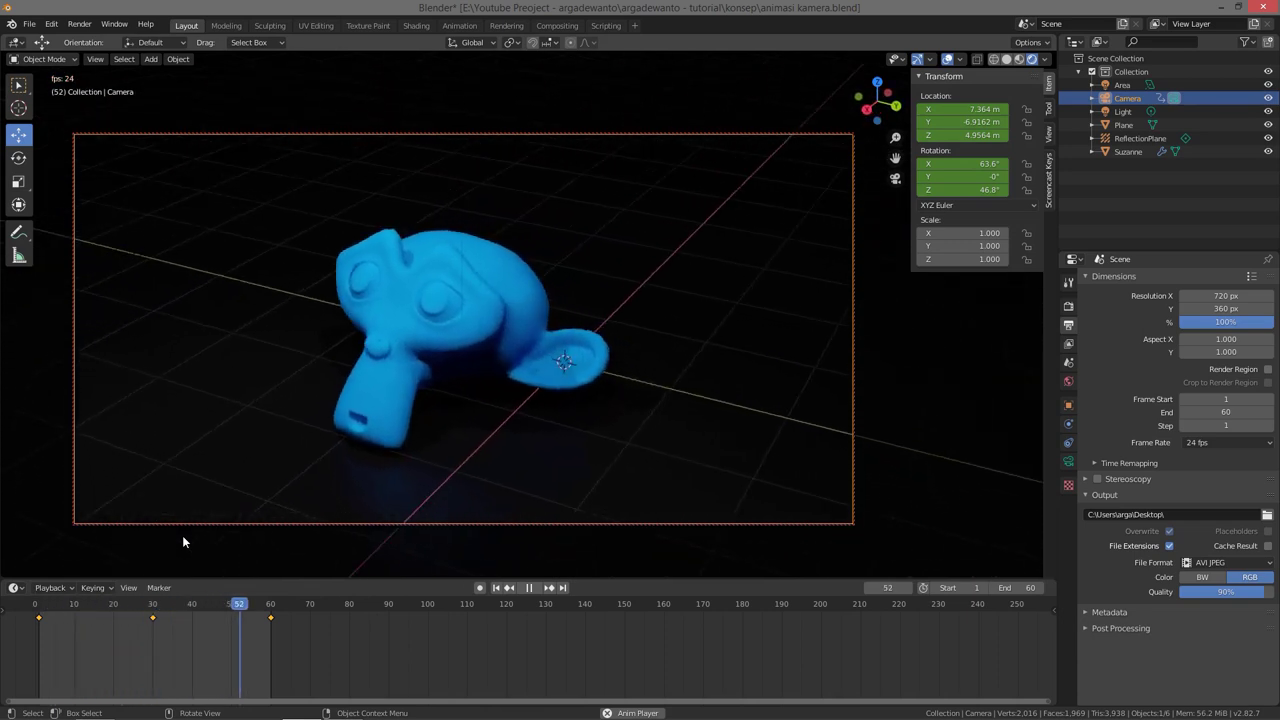
pyautogui.press('space')
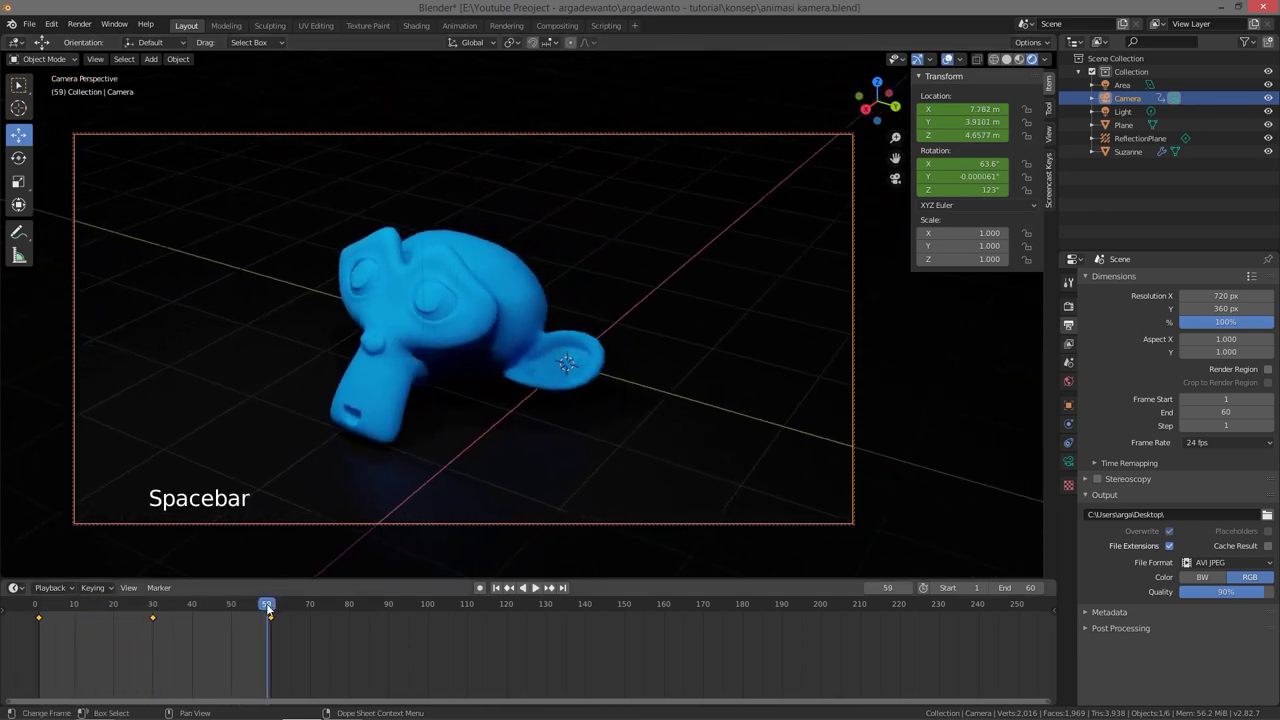
pyautogui.click(274, 612)
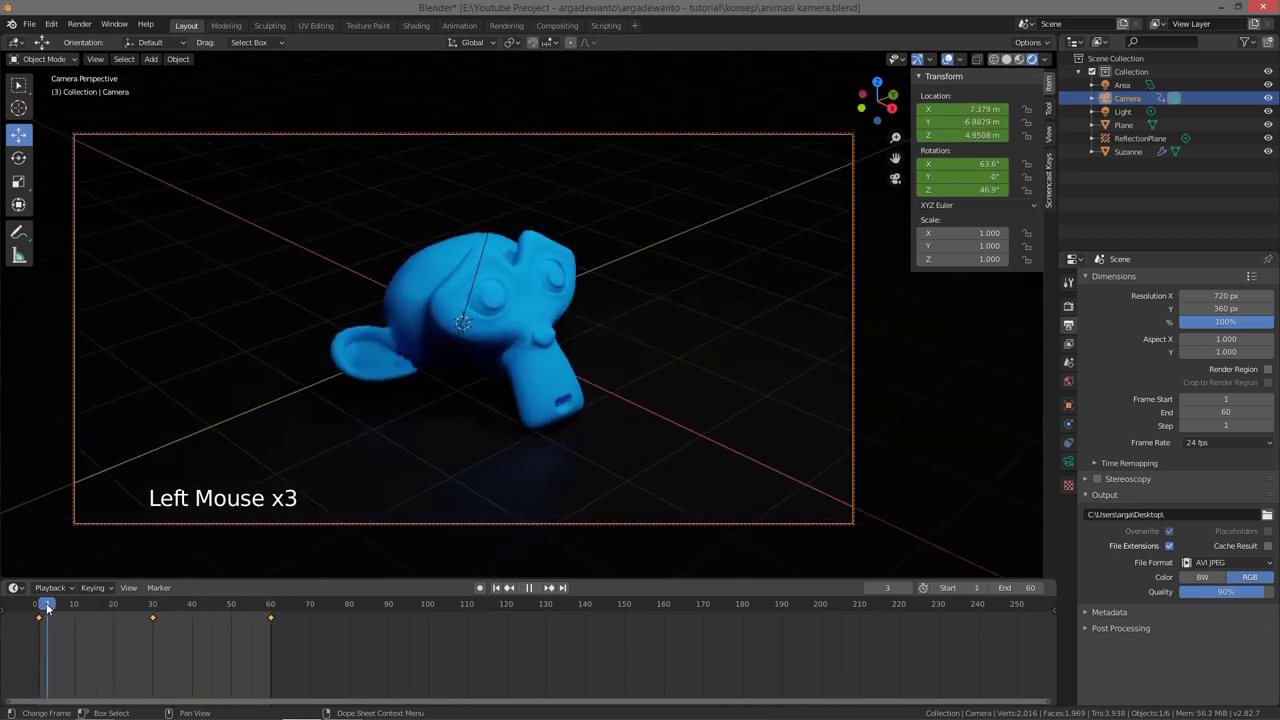
pyautogui.press('space')
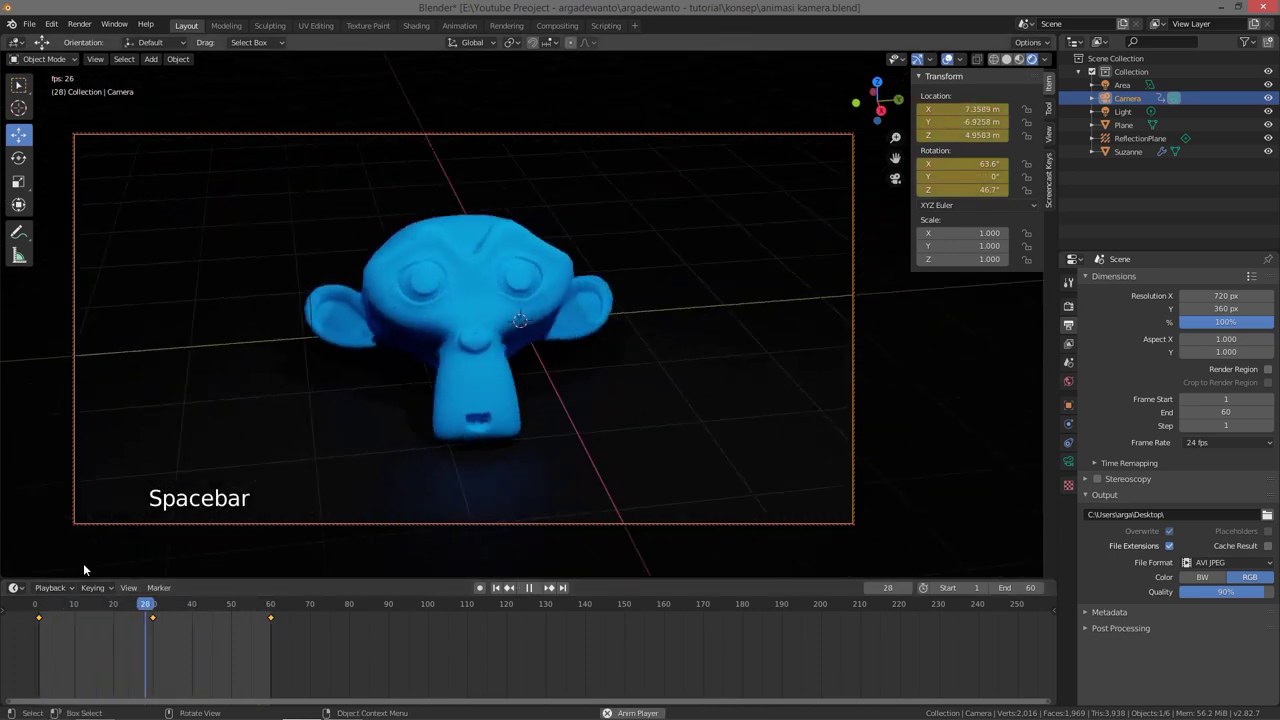
pyautogui.press('space')
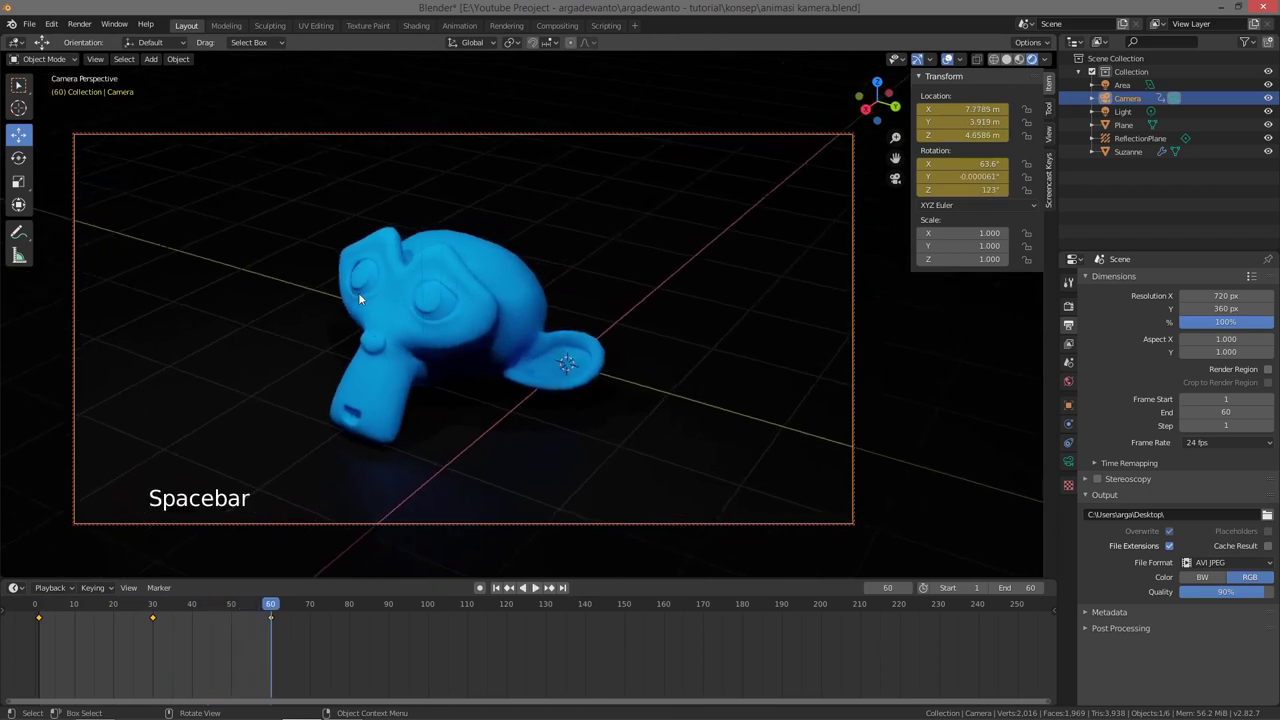